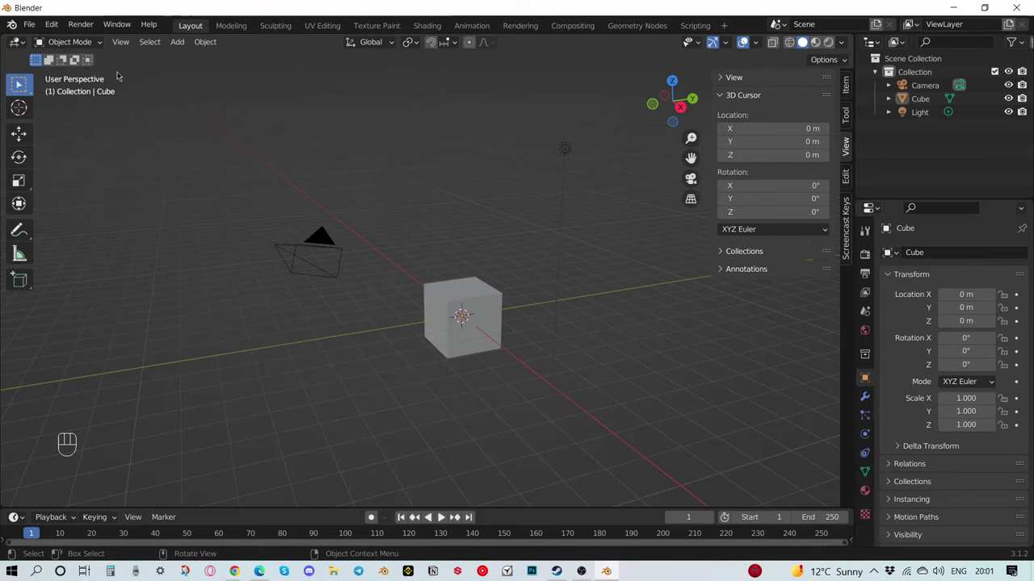
Orbit the viewport around the default cube to view the scene from a new angle
drag(54, 31, 147, 236)
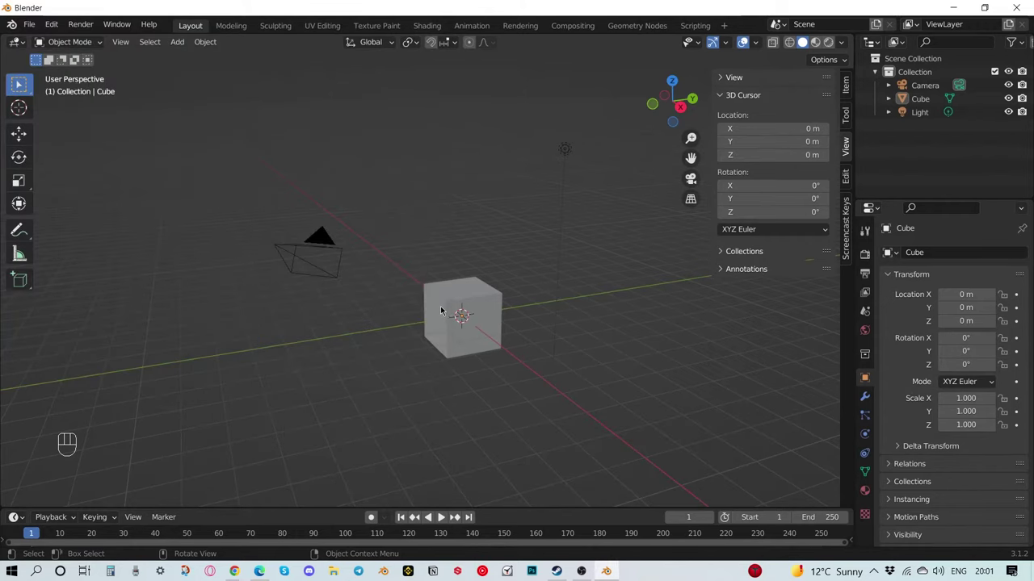
drag(433, 287, 509, 287)
drag(521, 272, 488, 312)
drag(517, 294, 472, 319)
drag(483, 315, 446, 295)
drag(405, 352, 429, 369)
drag(462, 366, 444, 330)
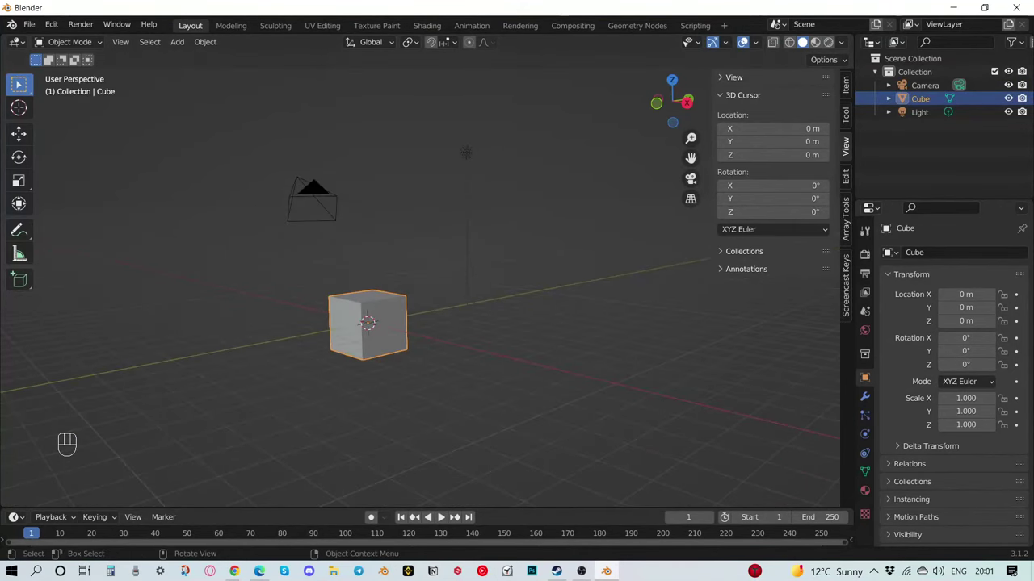